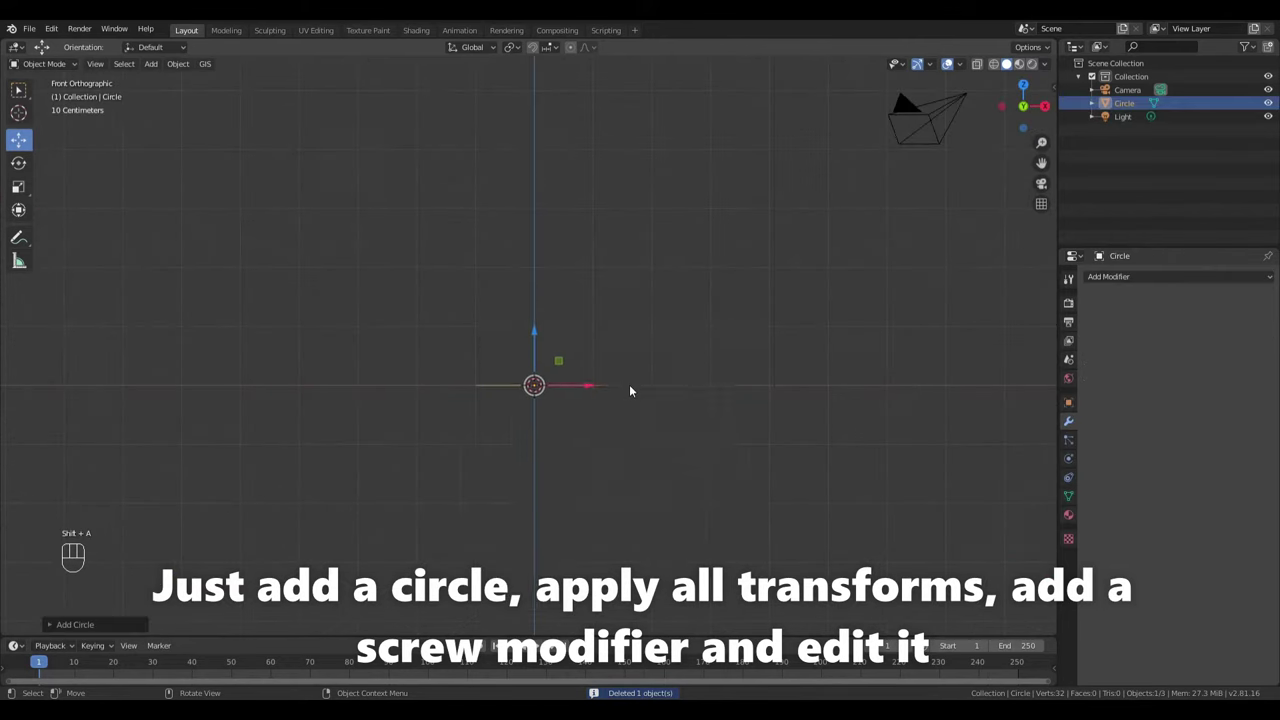
Move the circle along X off the origin and apply all its transforms
{"action": "key", "text": "r"}
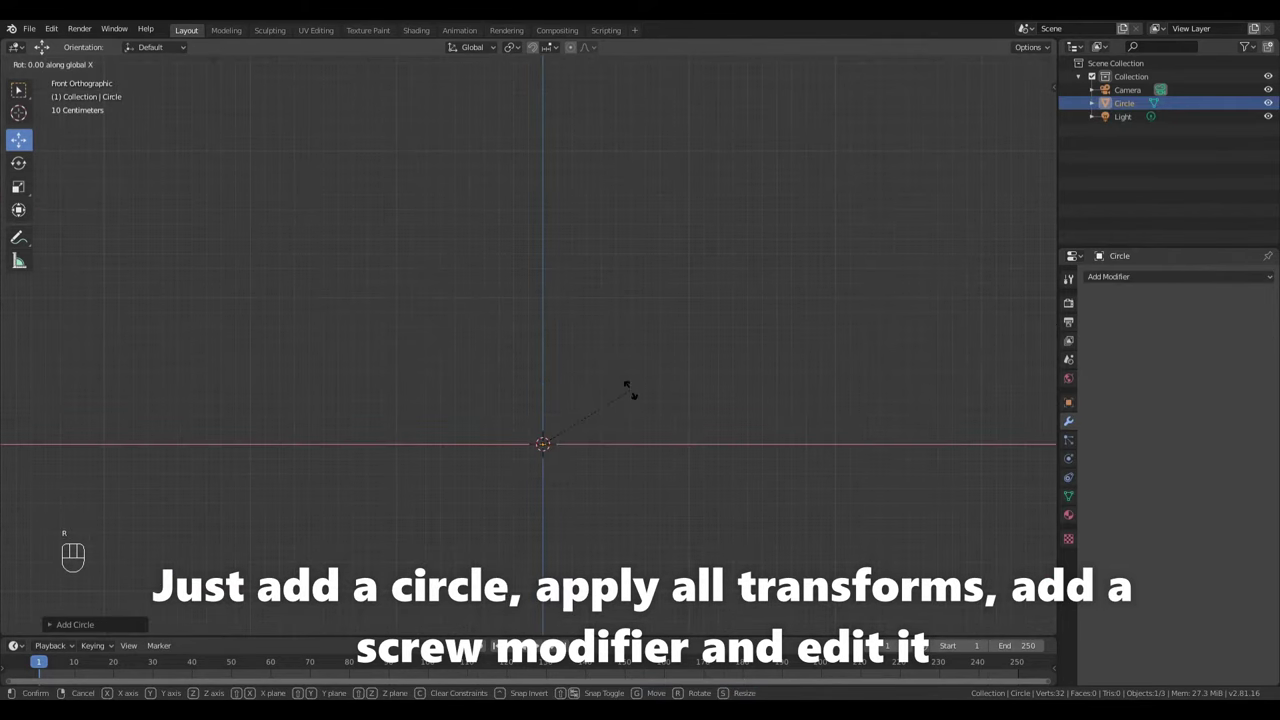
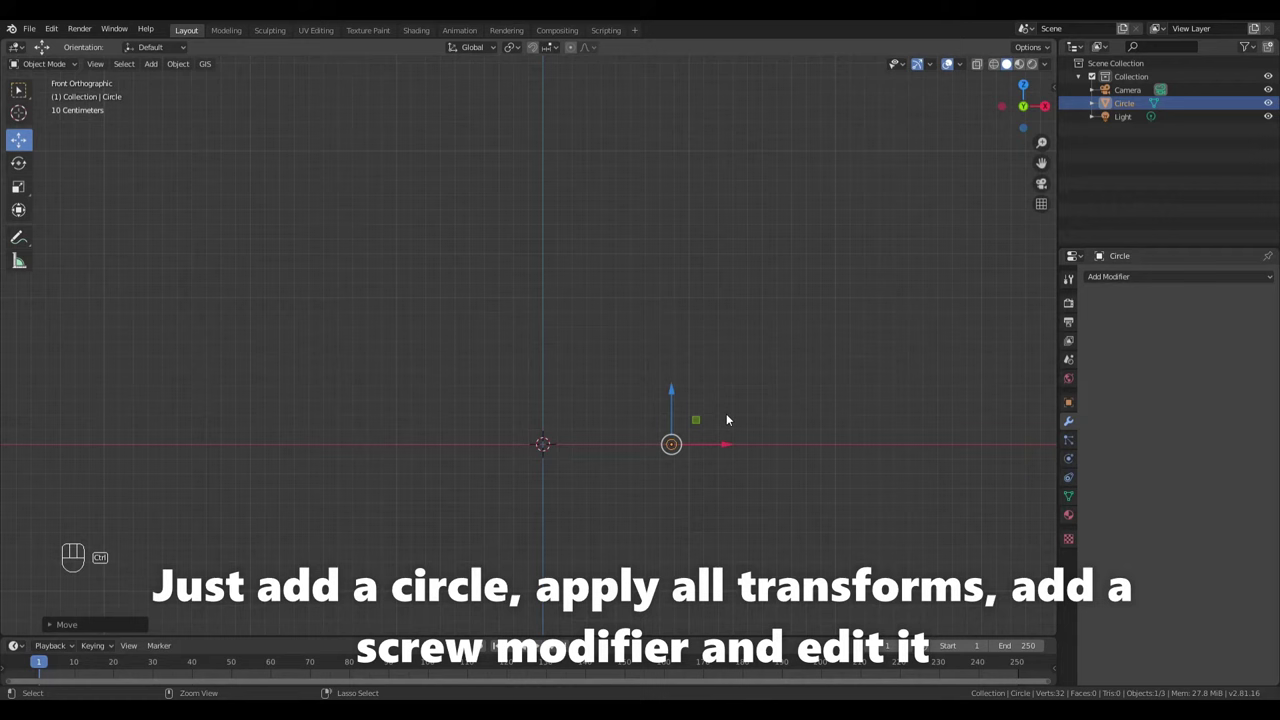
{"action": "key", "text": "ctrl+a"}
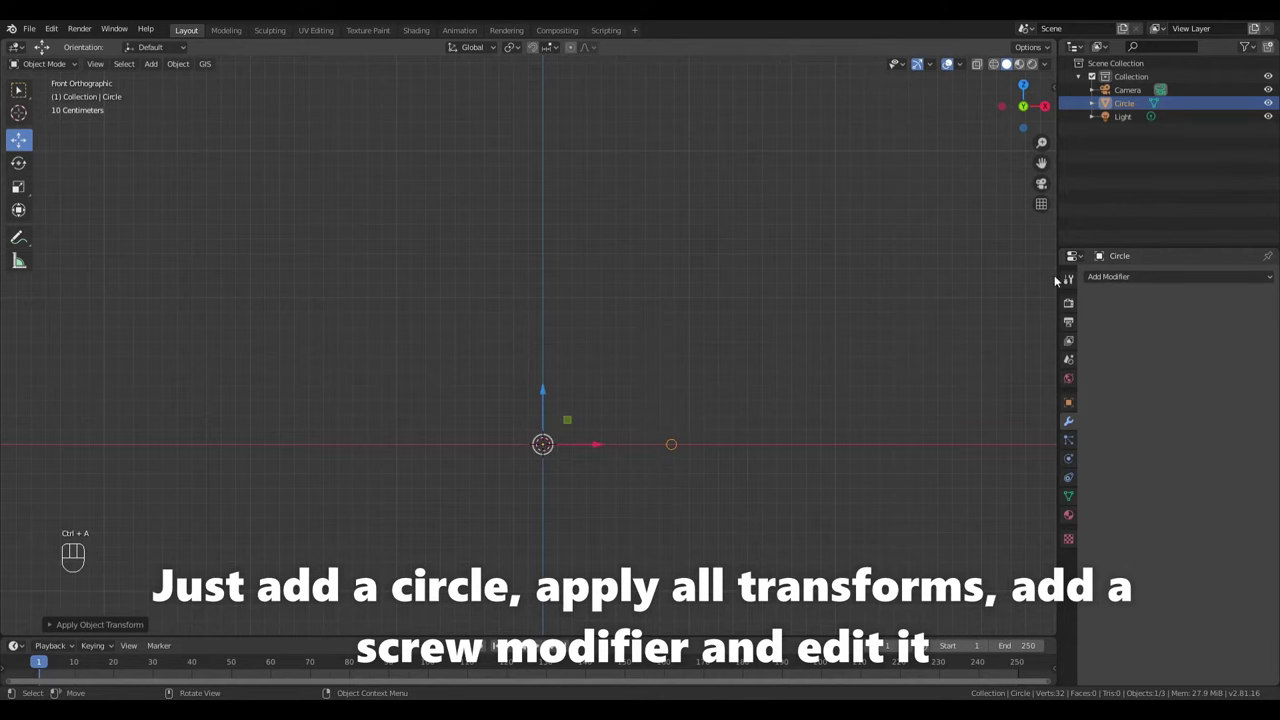
Add a Screw modifier with Screw 0.3 m, 51 steps, 6 iterations and 230° angle, framing the spring in perspective
{"action": "left_click_drag", "start_coordinate": [1106, 312], "coordinate": [1035, 460]}
{"action": "left_click_drag", "start_coordinate": [893, 409], "coordinate": [817, 441]}
{"action": "left_click_drag", "start_coordinate": [817, 441], "coordinate": [805, 426]}
{"action": "left_click_drag", "start_coordinate": [845, 411], "coordinate": [838, 381]}
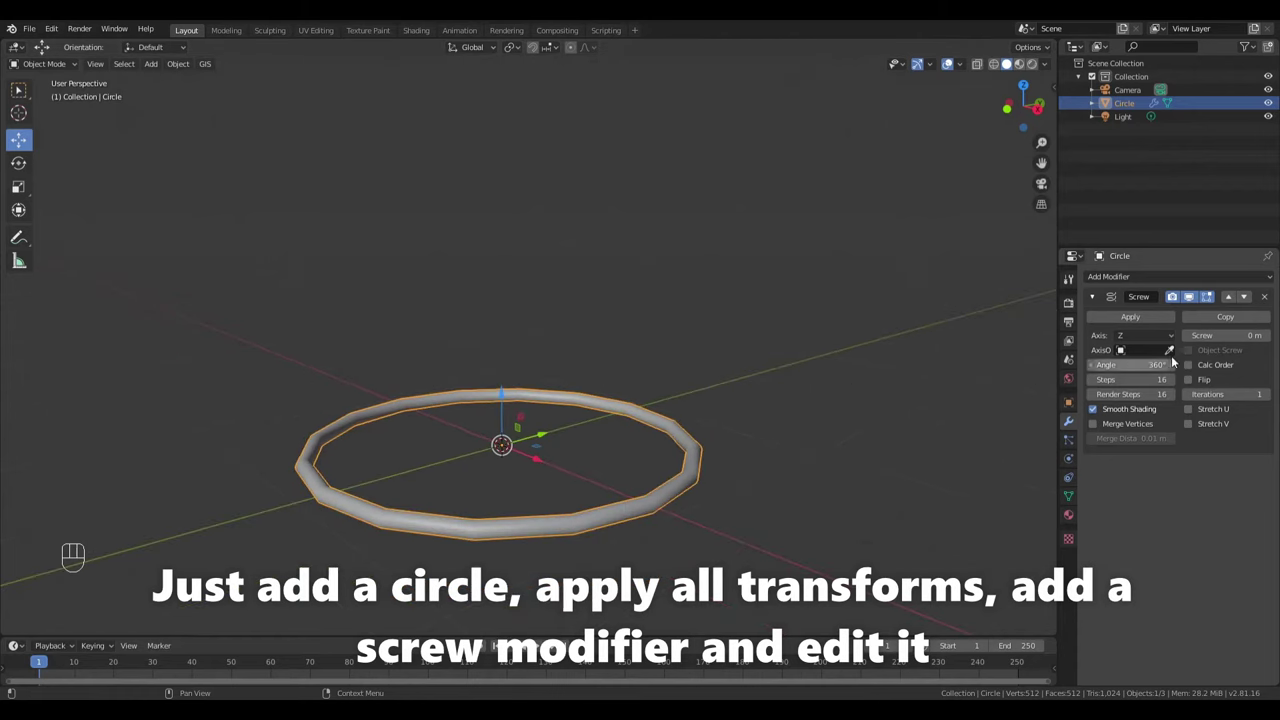
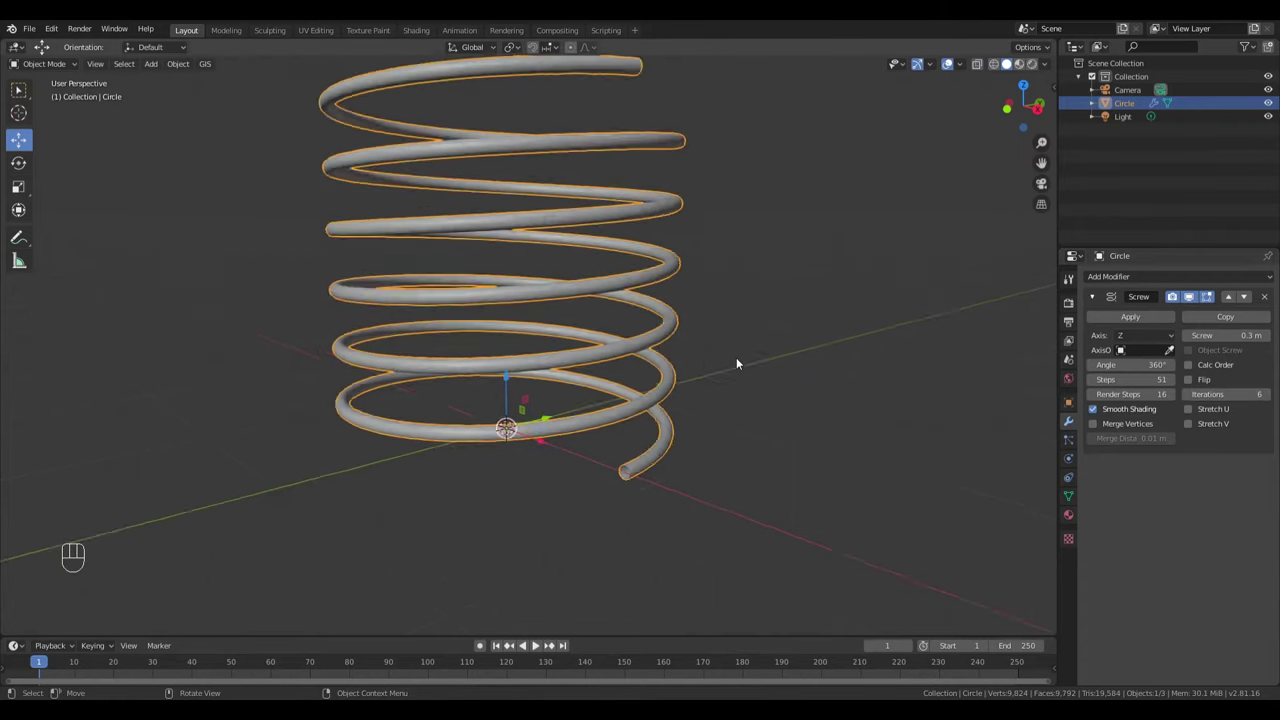
{"action": "left_click_drag", "start_coordinate": [740, 361], "coordinate": [744, 412]}
{"action": "left_click_drag", "start_coordinate": [744, 412], "coordinate": [753, 423]}
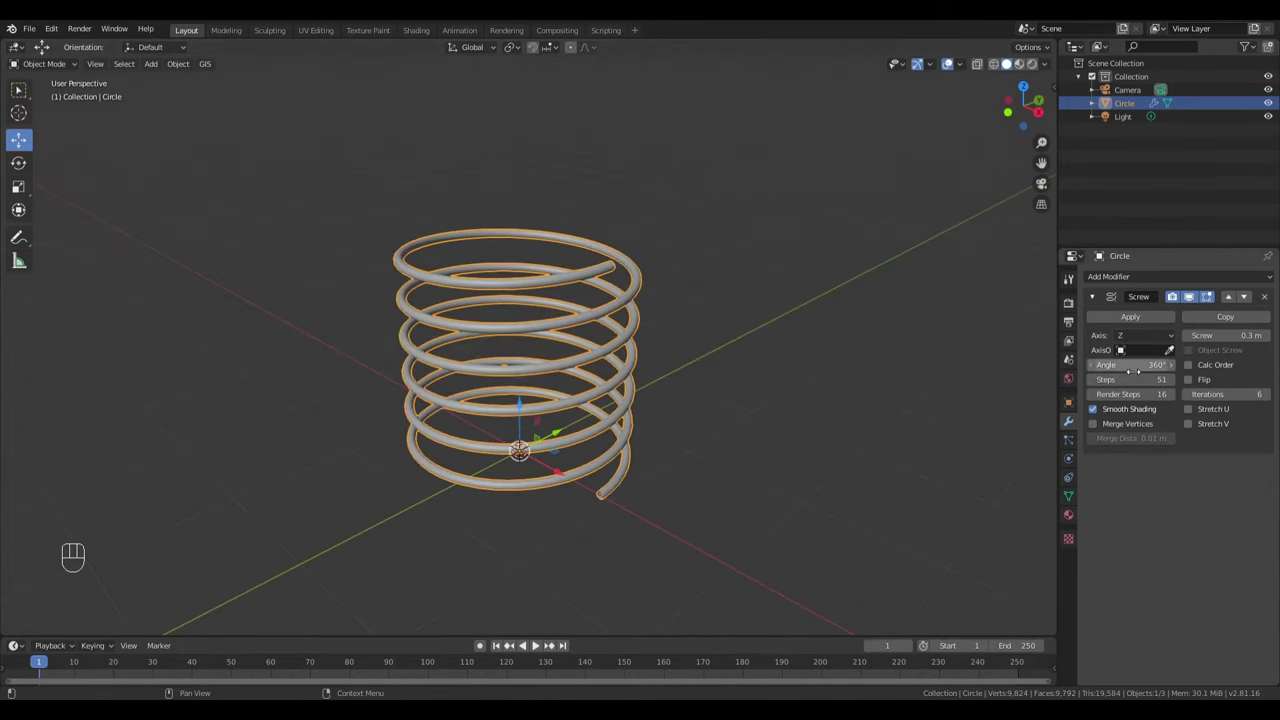